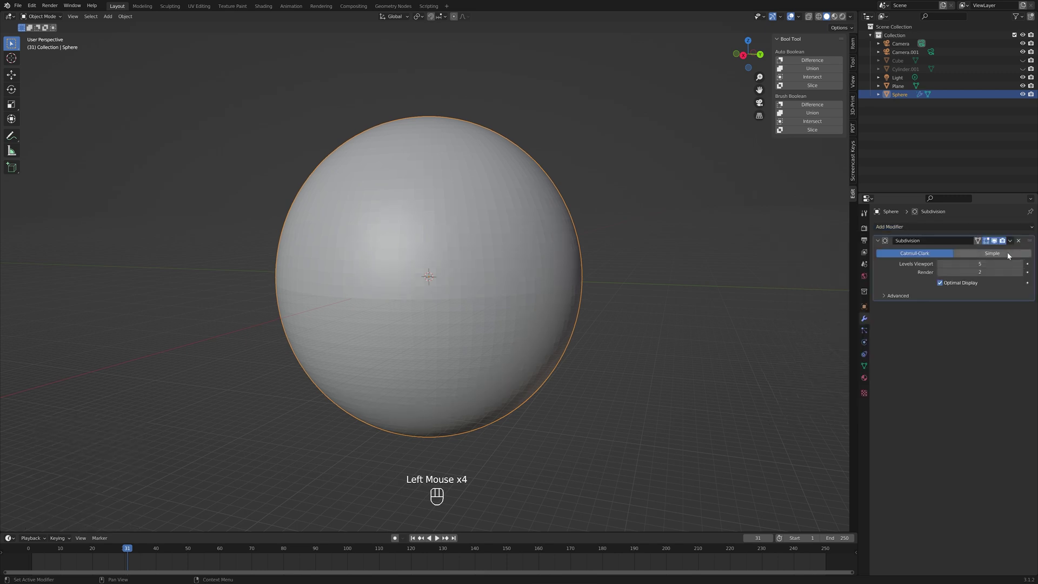
Set the sphere's Displace modifier to UV coordinates with strength -1.2 and a new texture
{"action": "left_click_drag", "start_coordinate": [905, 228], "coordinate": [934, 279]}
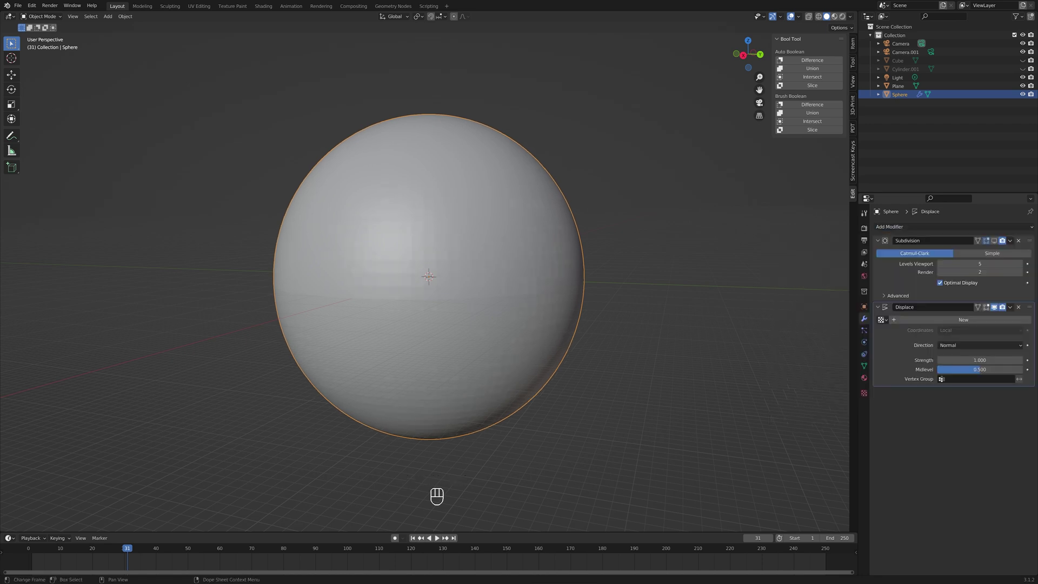
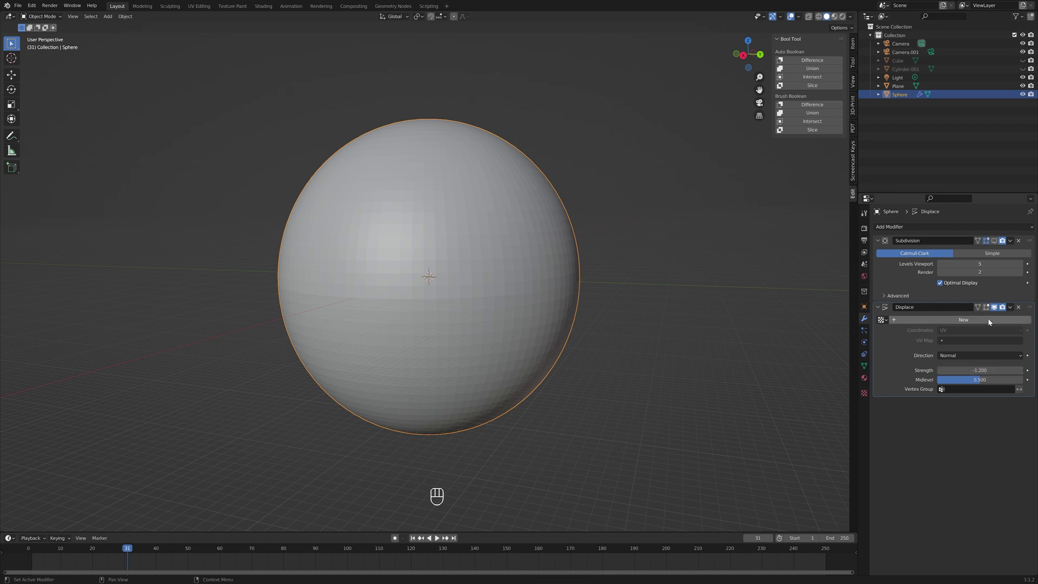
Load the Xmas ball image from the Desktop as the displacement texture
{"action": "left_click", "coordinate": [1033, 322]}
{"action": "left_click", "coordinate": [627, 275]}
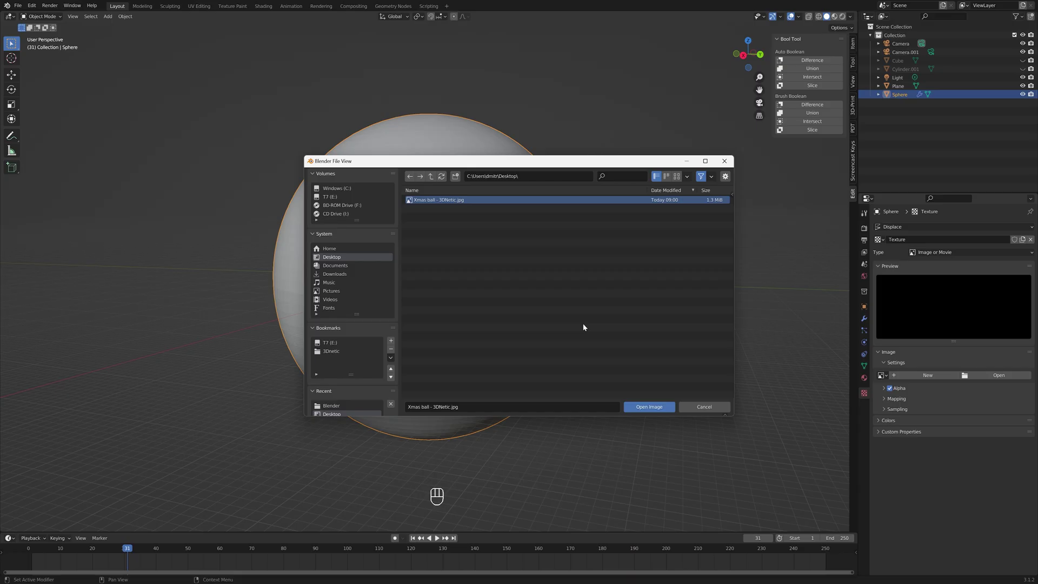
{"action": "left_click", "coordinate": [869, 296]}
Add a new mesh plane of size 100 mm through the sphere's centre
{"action": "middle_click", "coordinate": [672, 307]}
{"action": "left_click_drag", "start_coordinate": [208, 30], "coordinate": [498, 415]}
Confirm the 100 mm plane size before applying the sphere's modifiers
{"action": "key", "text": "KP_0"}
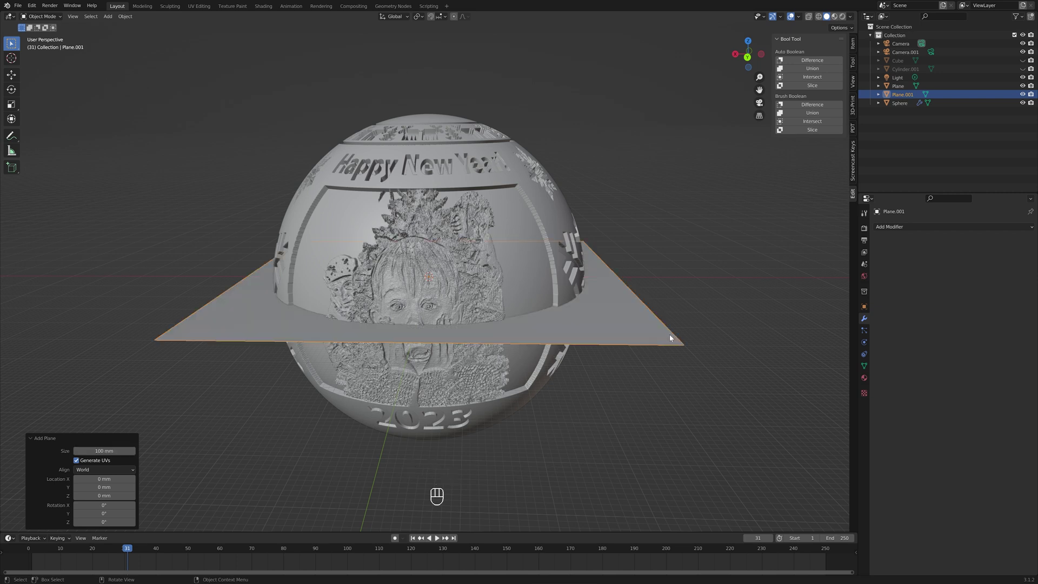
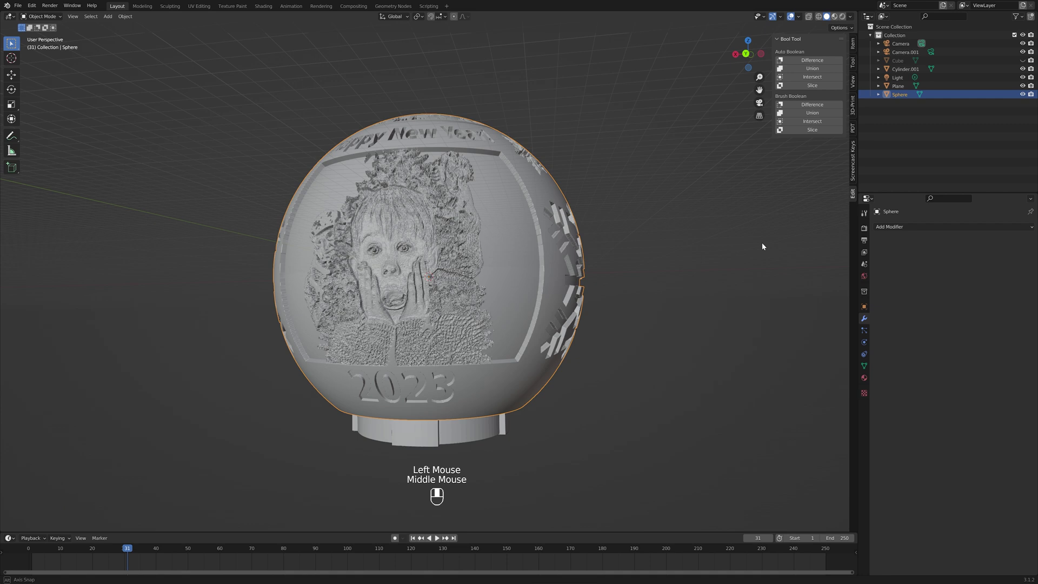
Select the finished ornament with its hanging loop, inspecting it from another angle
{"action": "left_click", "coordinate": [769, 113]}
{"action": "left_click", "coordinate": [769, 113]}
{"action": "left_click_drag", "start_coordinate": [616, 374], "coordinate": [717, 248]}
{"action": "left_click", "coordinate": [718, 248]}
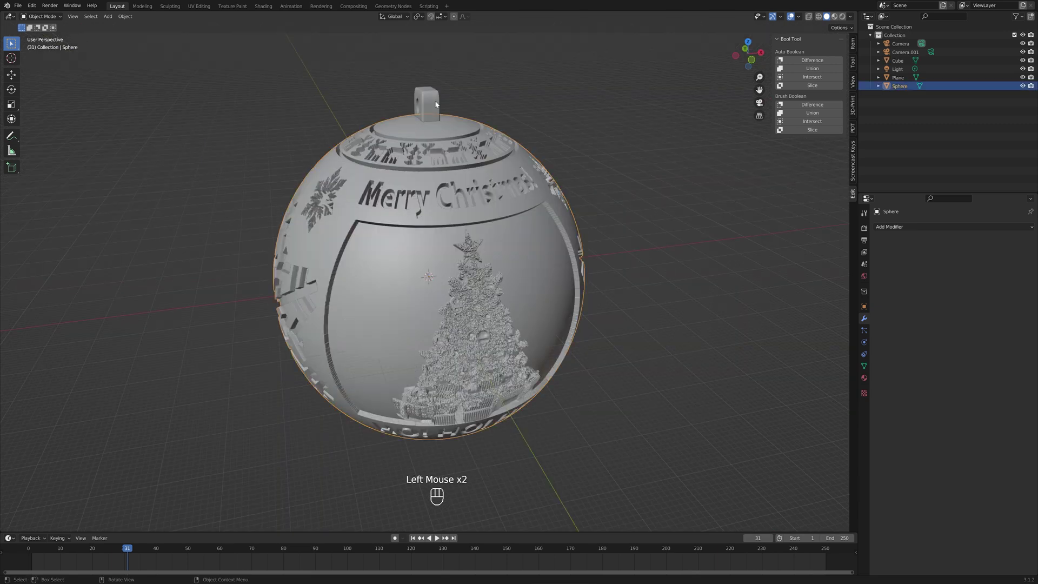
Start an STL export with Apply Modifiers enabled, browsing to the Desktop folder
{"action": "left_click", "coordinate": [915, 93]}
{"action": "left_click_drag", "start_coordinate": [26, 6], "coordinate": [147, 199]}
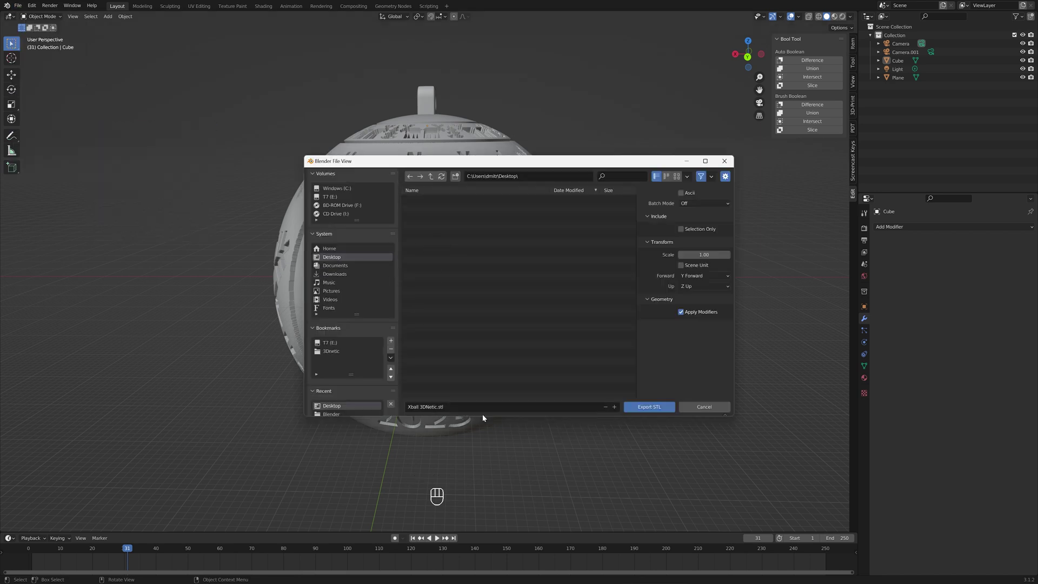